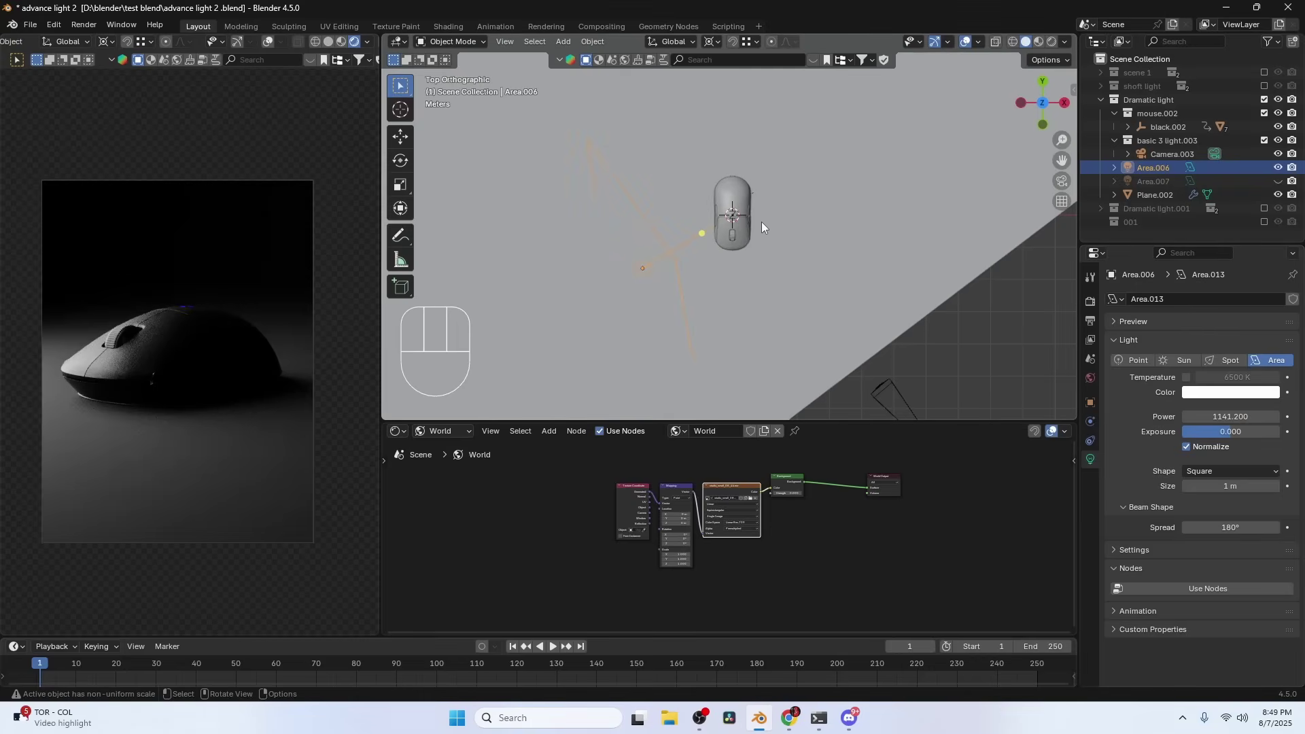
Step: Select the Area.007 light in the Outliner and nudge its rotation and position
left_click(1283, 185)
key("r")
key("g")
right_click(766, 185)
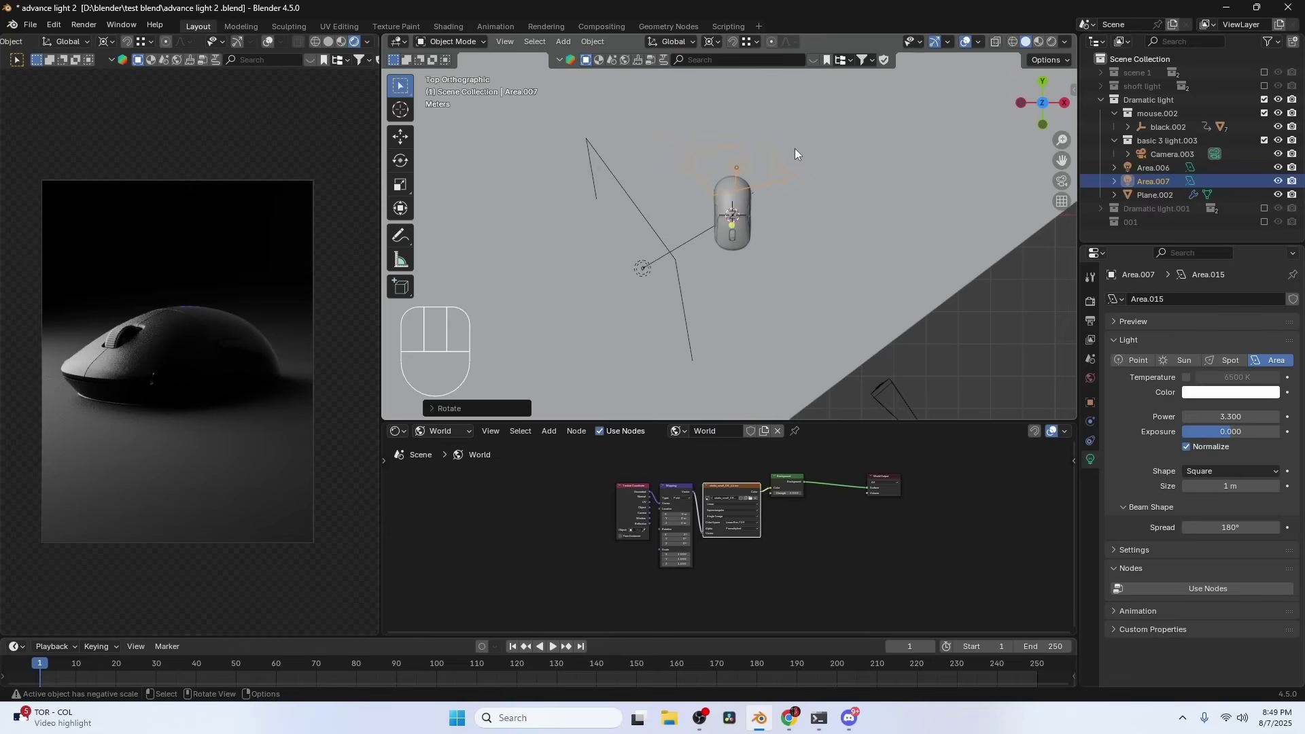
key("r")
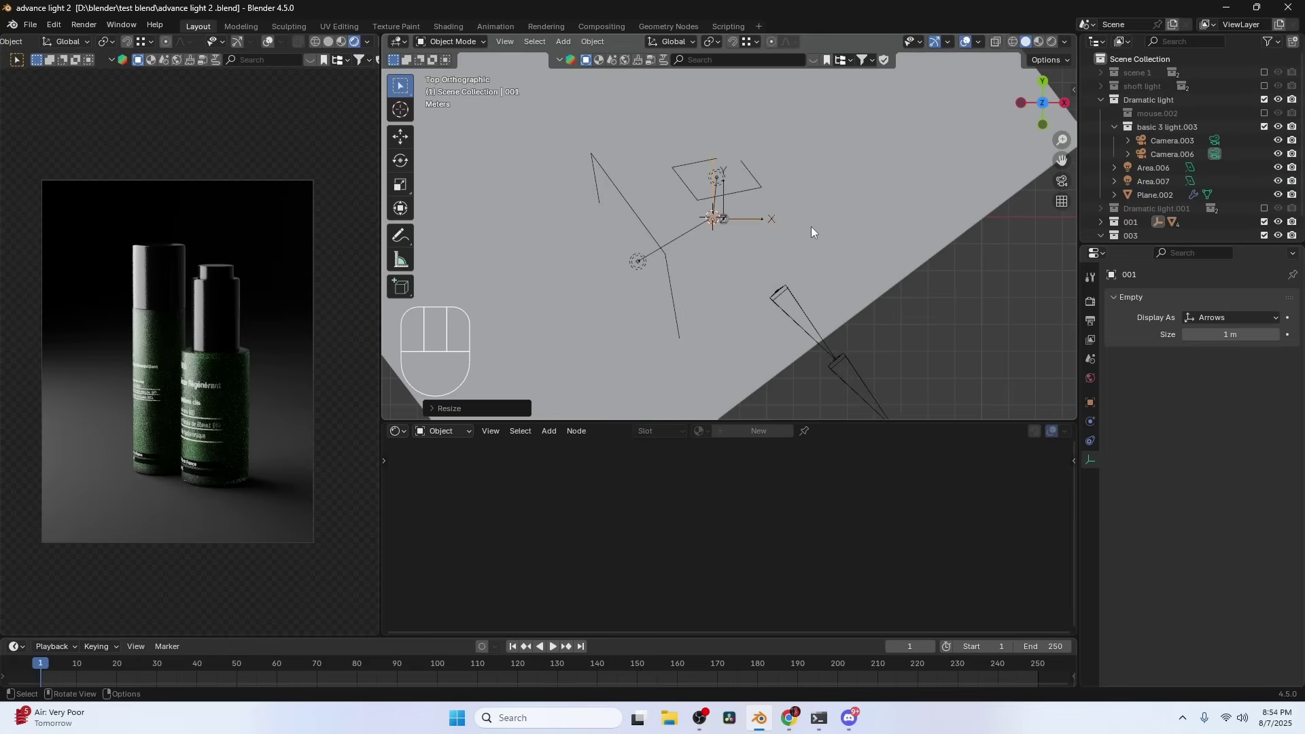
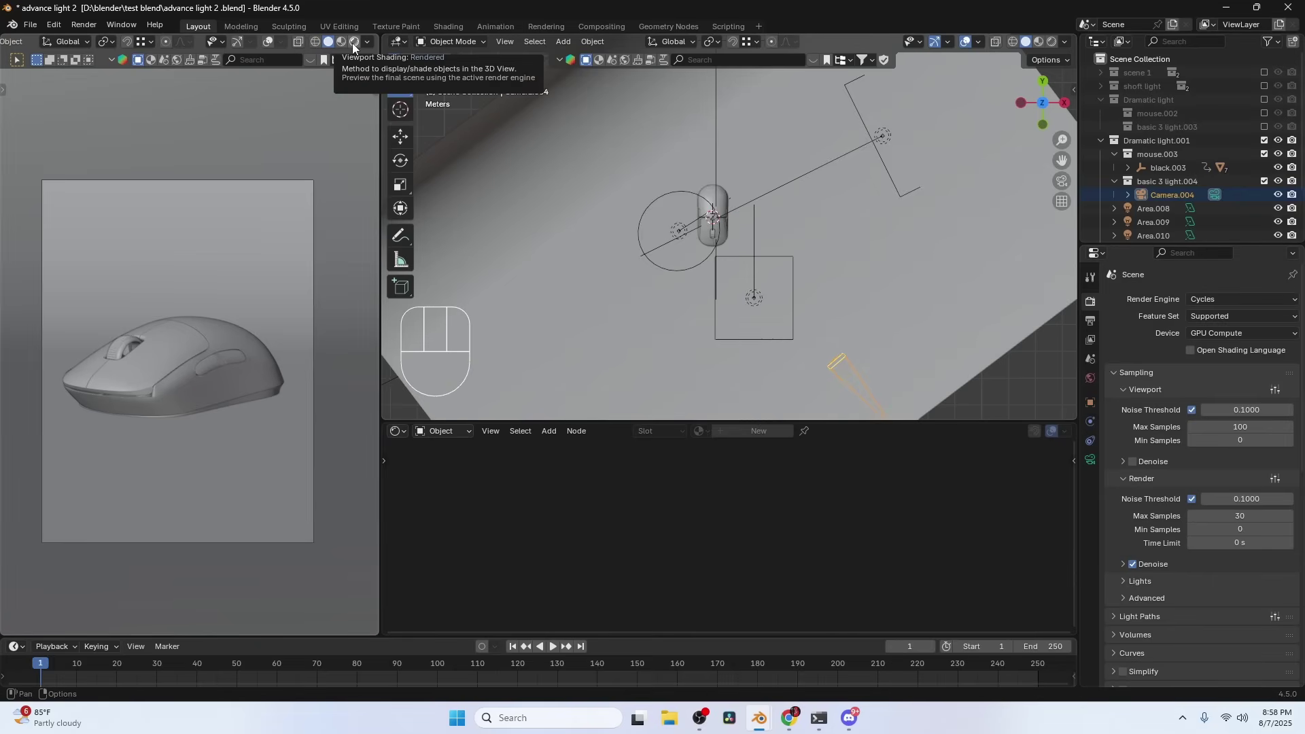
Step: In the rendered camera view, select Area.009 and reposition the light with grab moves
left_click(357, 46)
left_click_drag(812, 216, 774, 155)
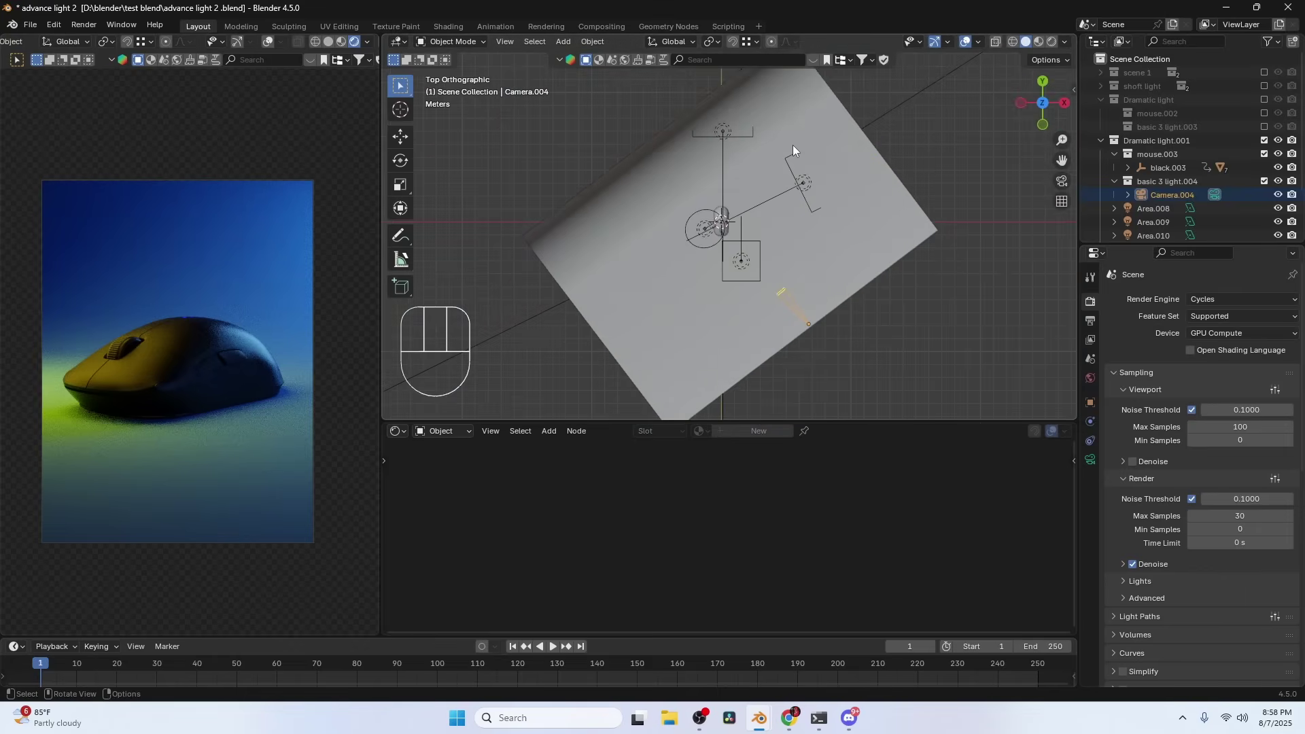
left_click_drag(752, 164, 704, 117)
left_click(772, 159)
left_click(812, 223)
key("g")
key("Escape")
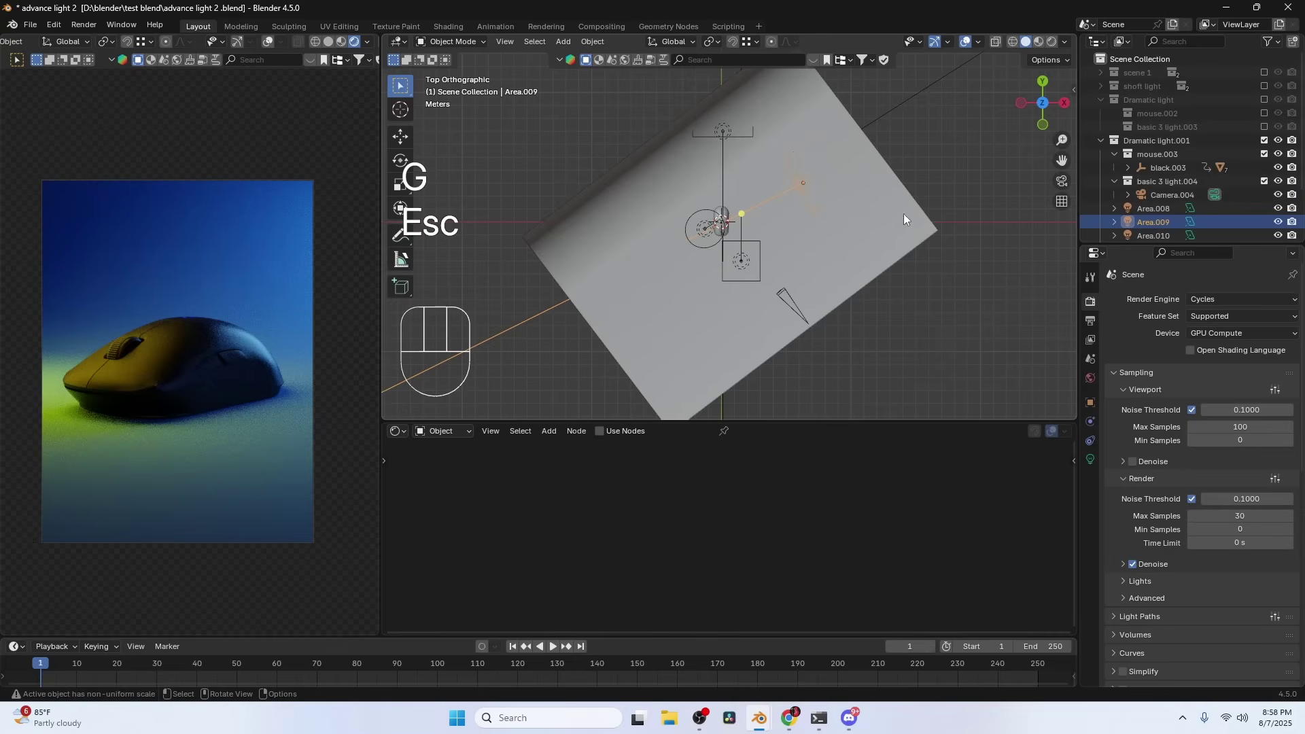
key("g")
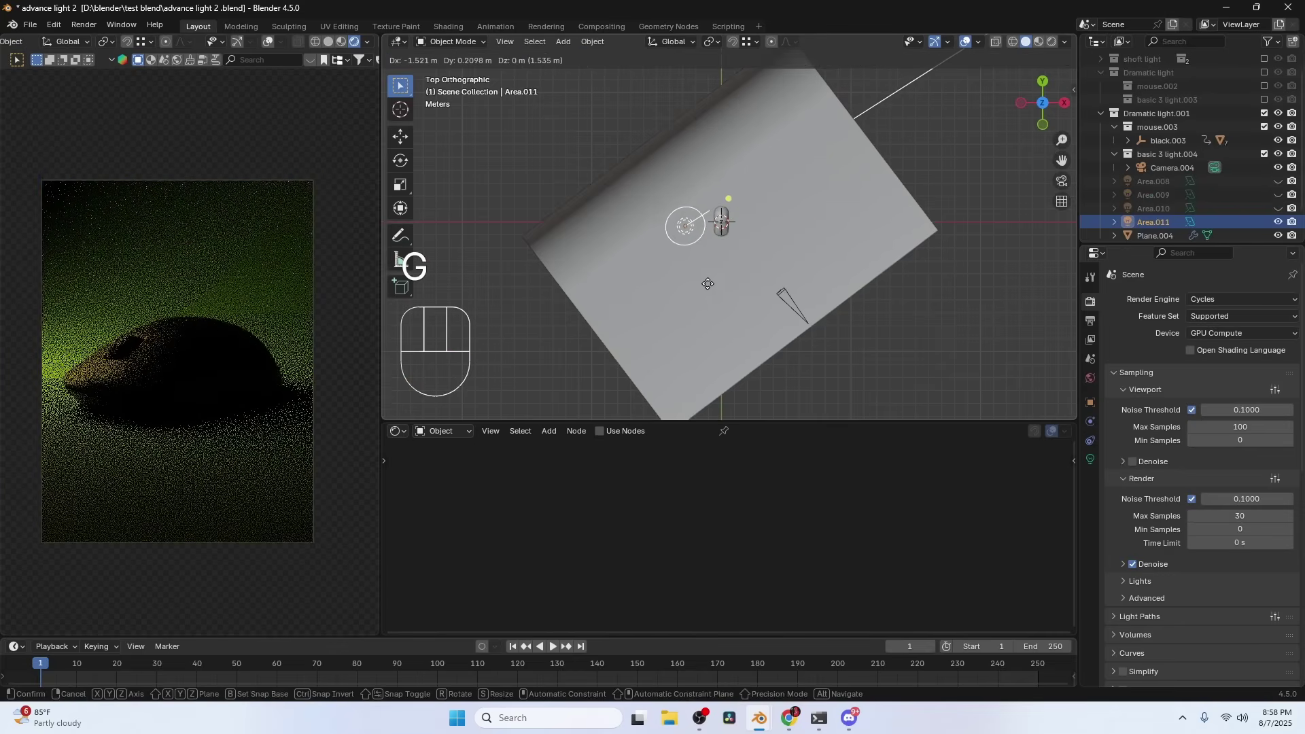
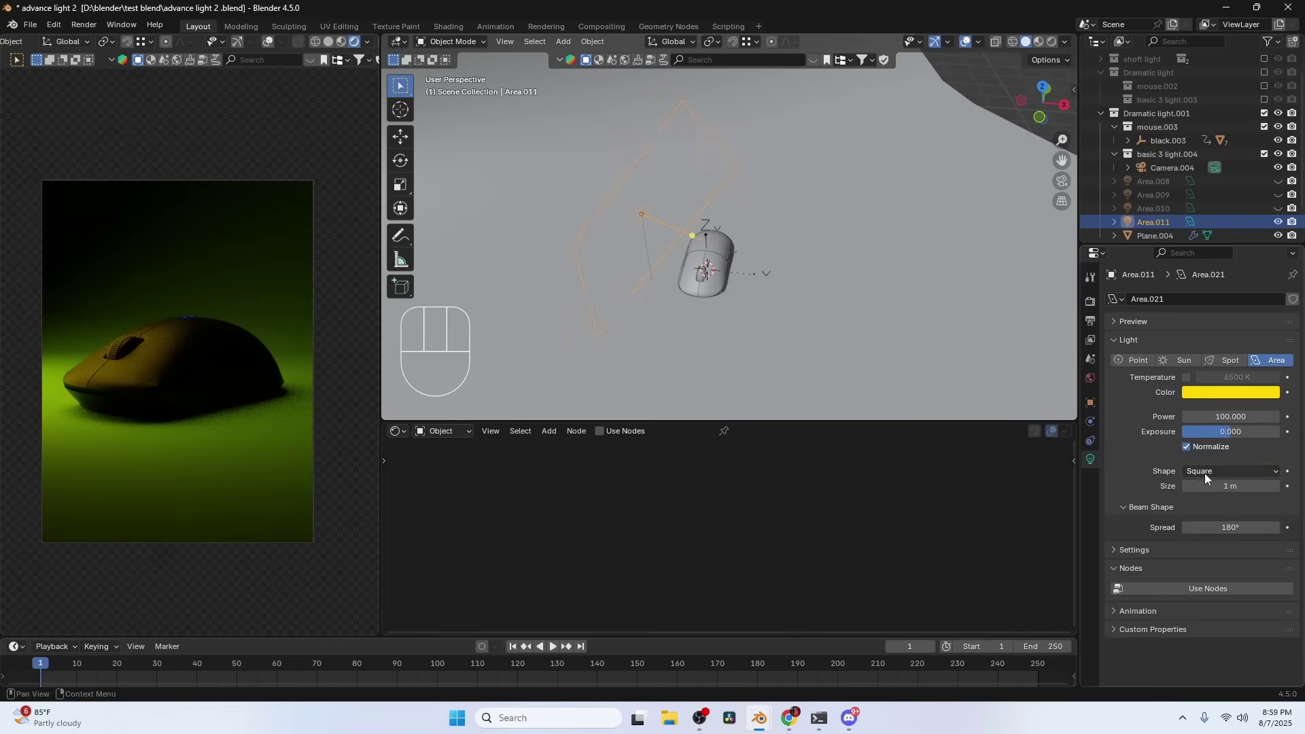
Step: Set the light's shape to Disk, adjust its colour in the picker, and move on to Area.010
left_click_drag(1212, 471, 1214, 517)
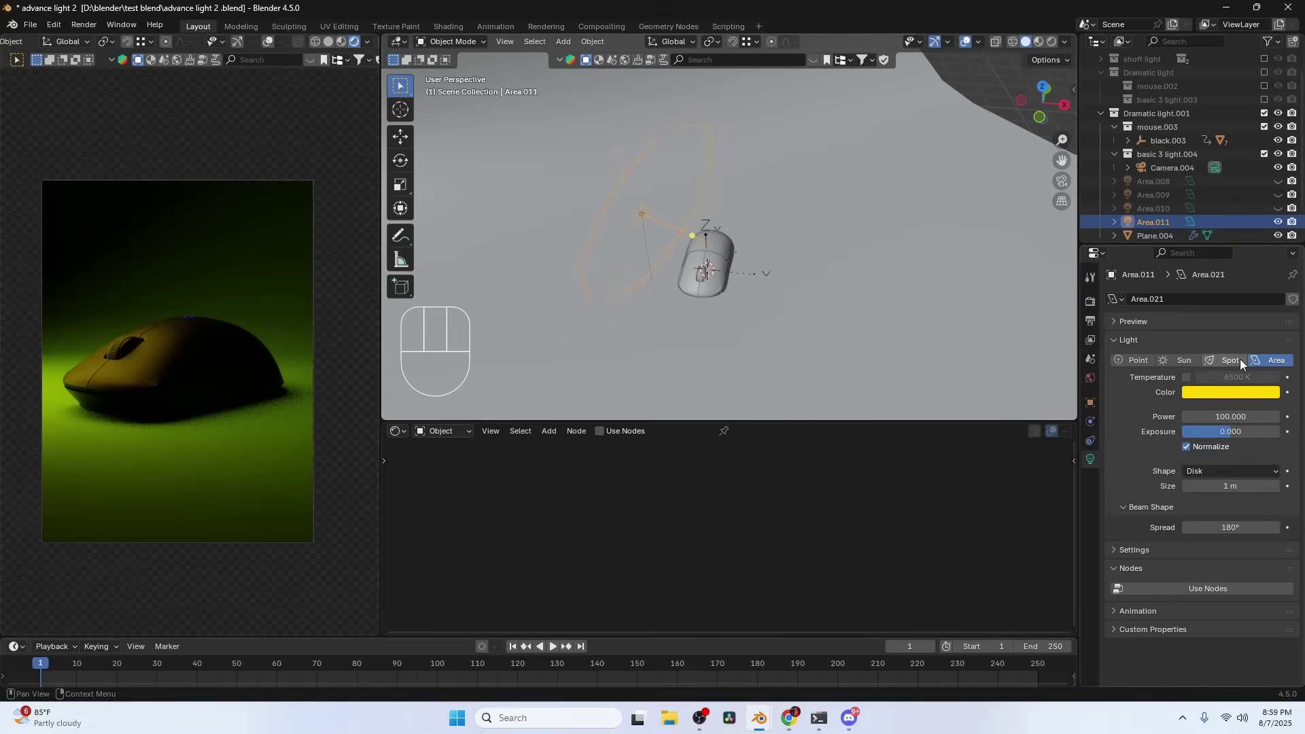
left_click(1226, 397)
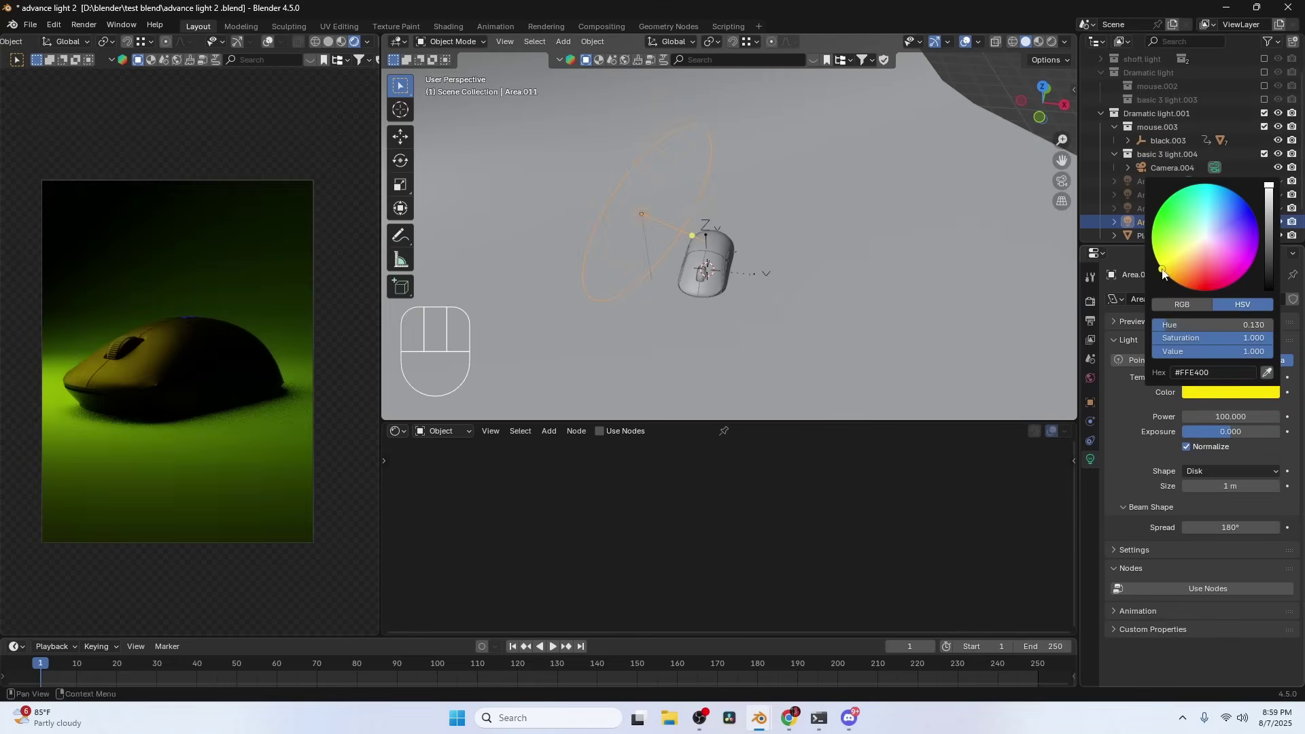
key("g")
right_click(755, 168)
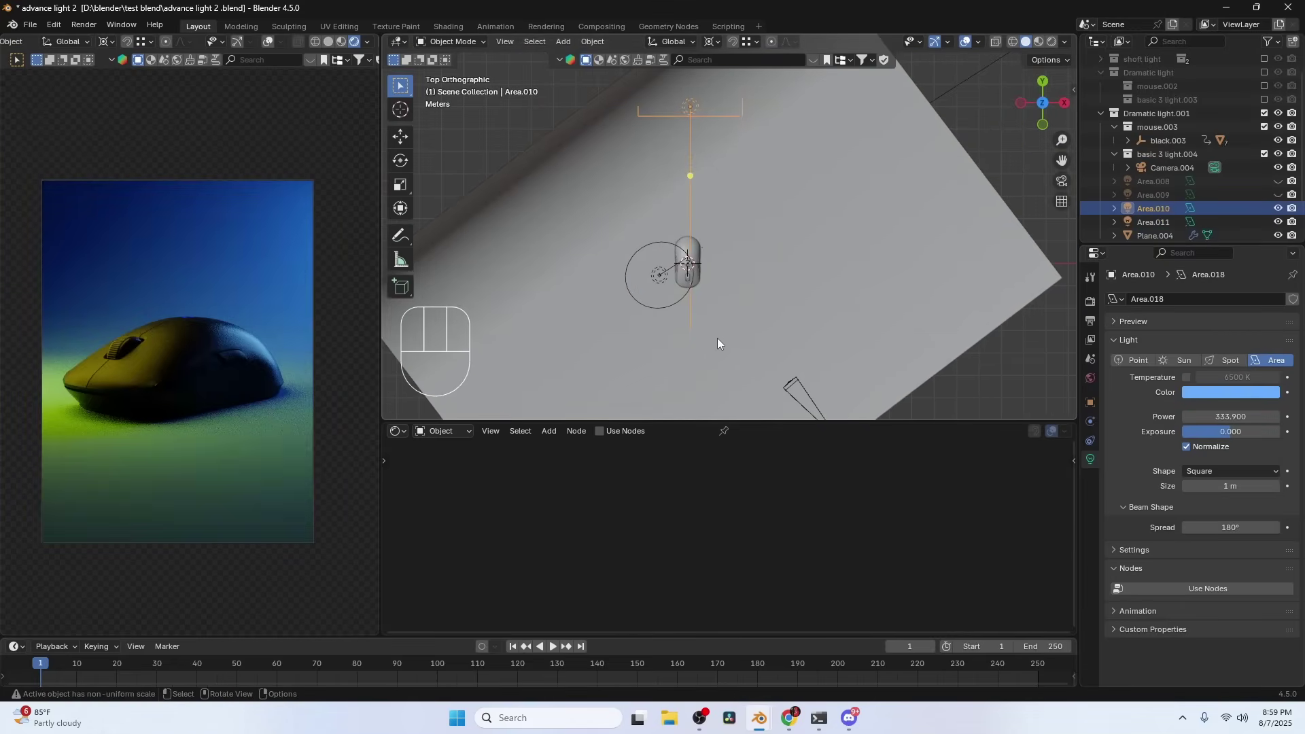
Step: Try hiding selected lights with H and undo, then hide two objects picked in the viewport
key("g")
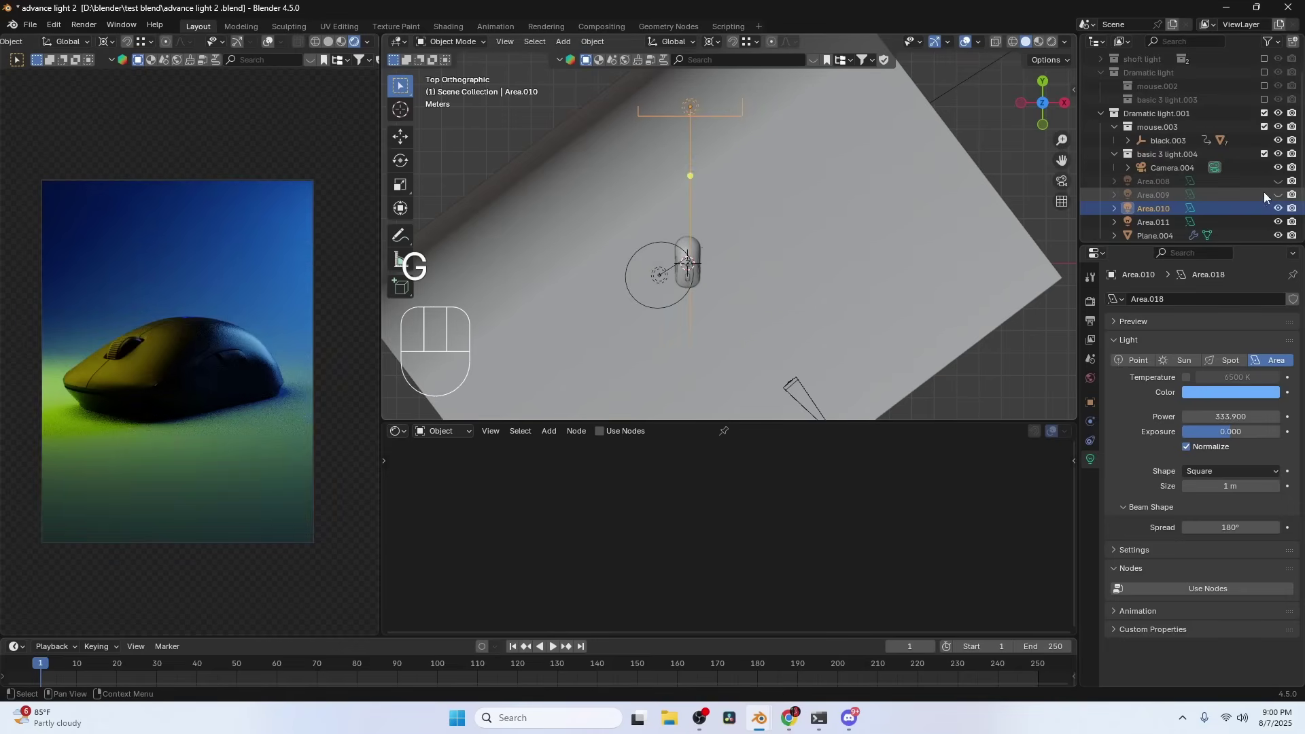
left_click(1282, 181)
key("ctrl+z")
key("h")
key("ctrl+z")
left_click(664, 278)
key("h")
left_click(693, 111)
key("h")
key("super+g")
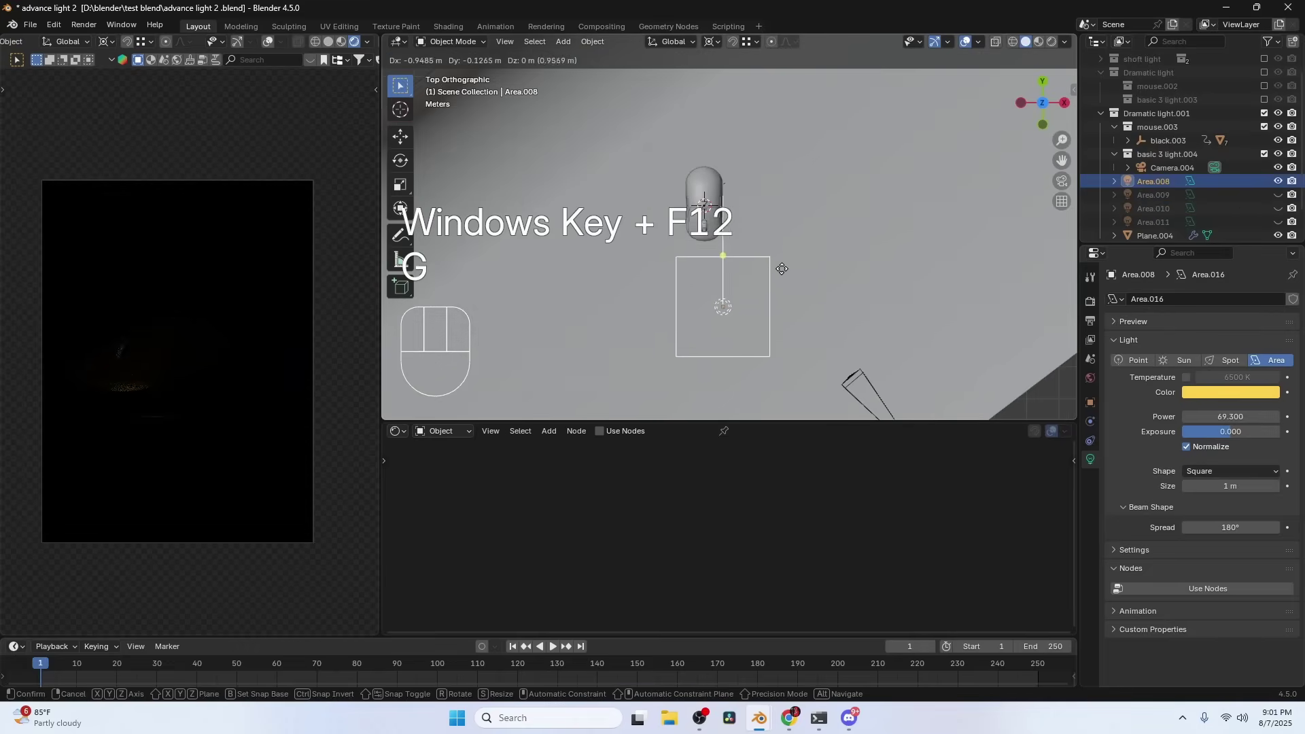
key("g")
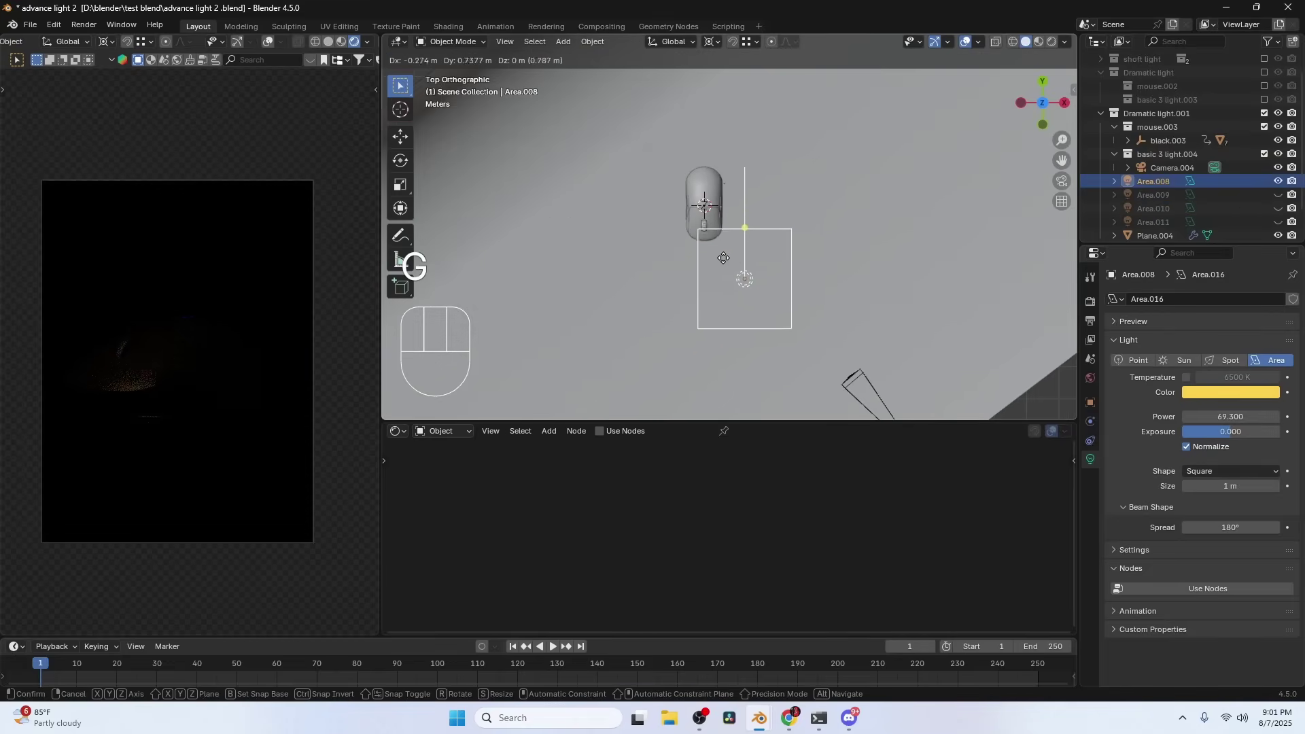
Step: Toggle Outliner visibility to hide the blue lights and isolate the green light
left_click(1284, 181)
left_click(1282, 222)
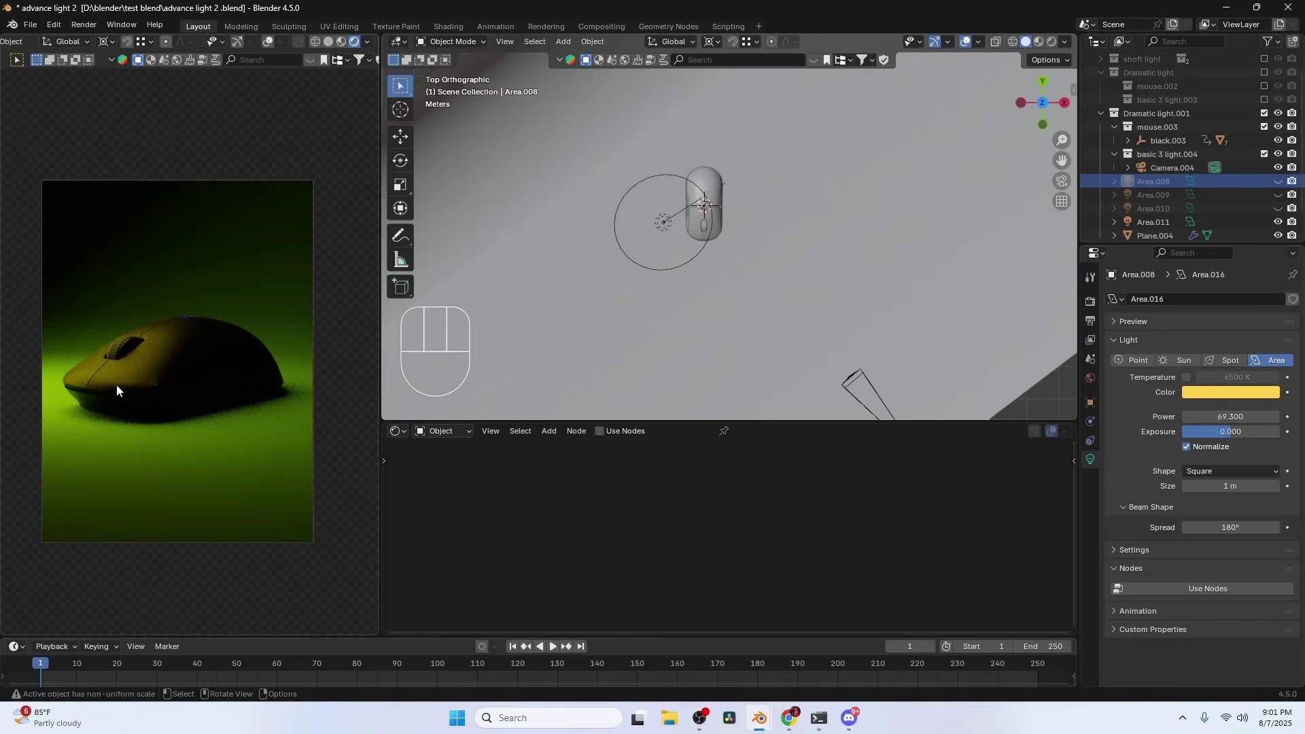
left_click(1281, 181)
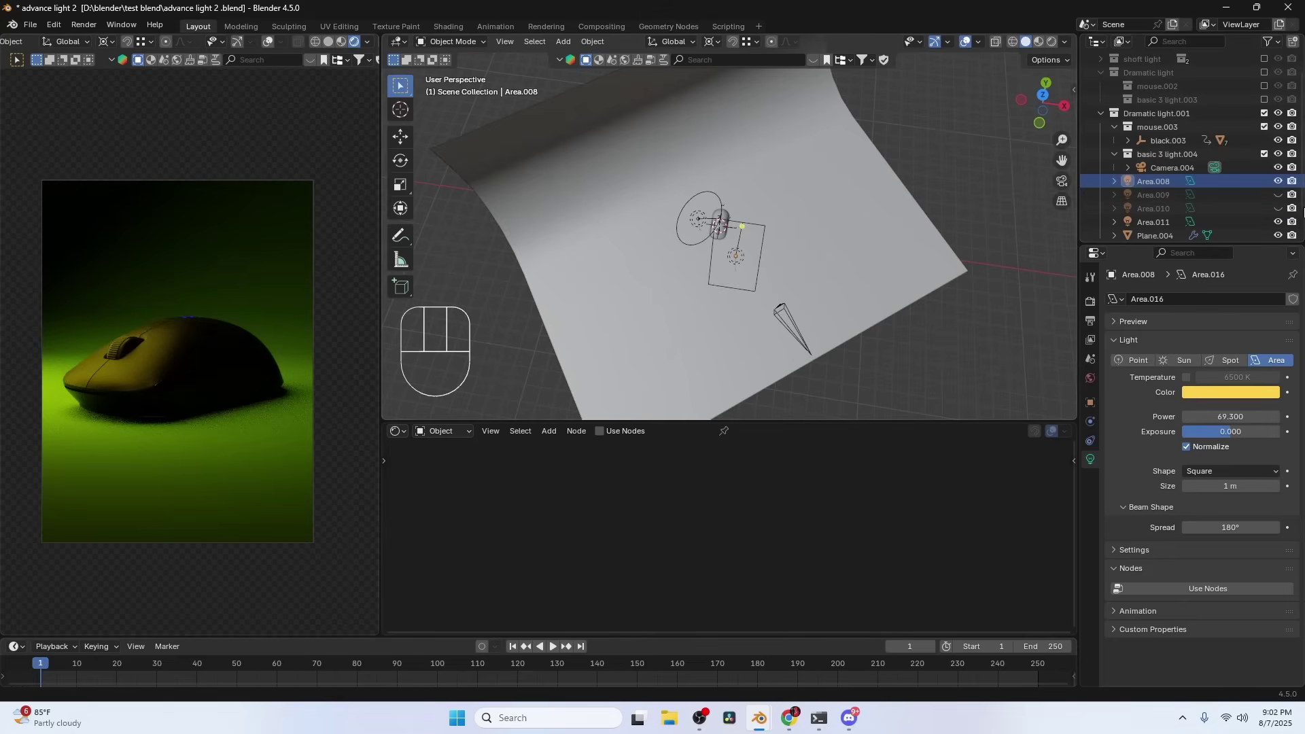
left_click(1283, 184)
left_click(1284, 184)
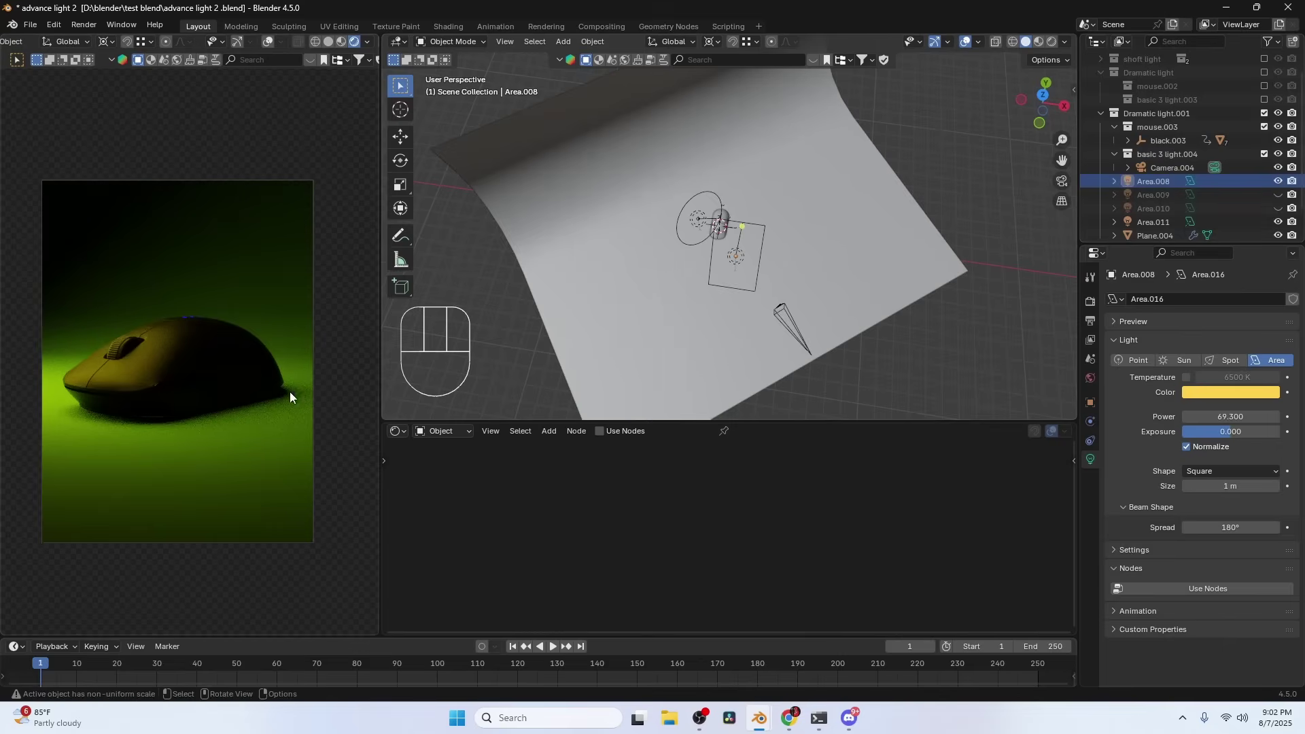
key("g")
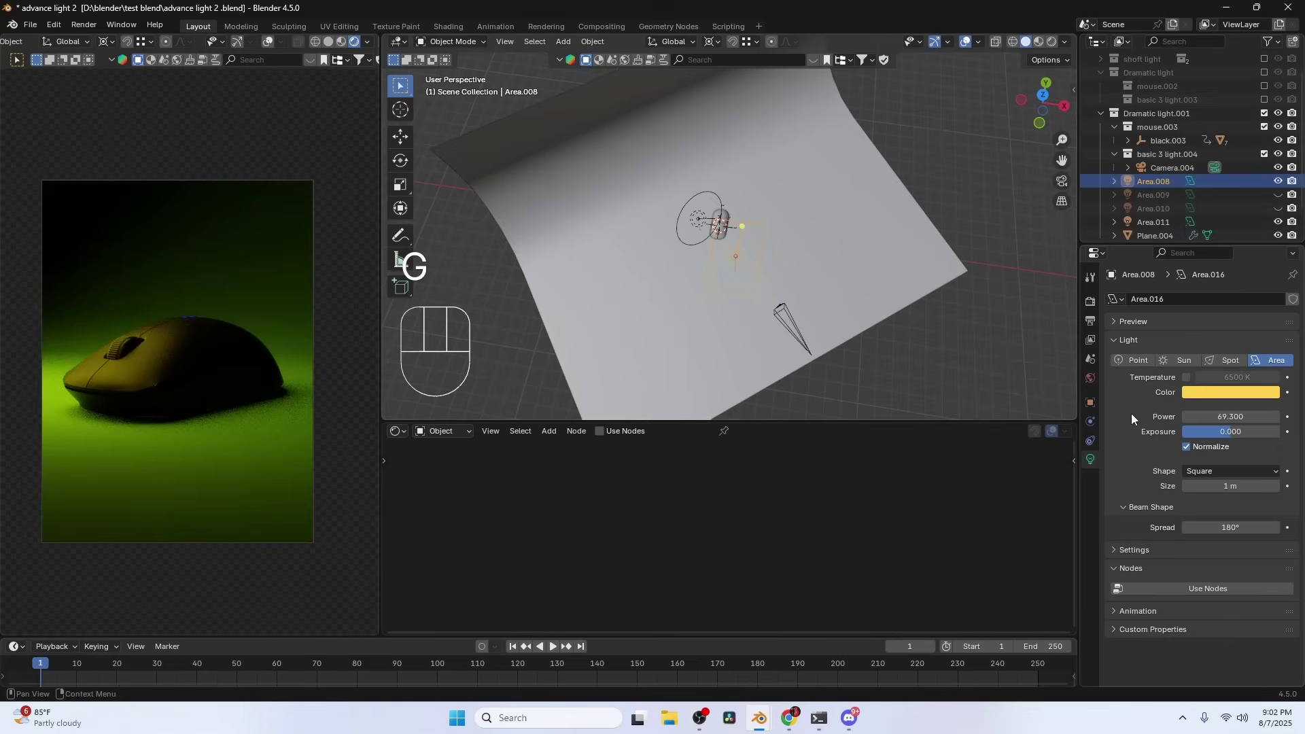
Step: Give Area.008 a light-linking collection containing Plane.004 and hide one more light
left_click(1092, 409)
key("g")
right_click(721, 255)
left_click(699, 230)
key("h")
key("g")
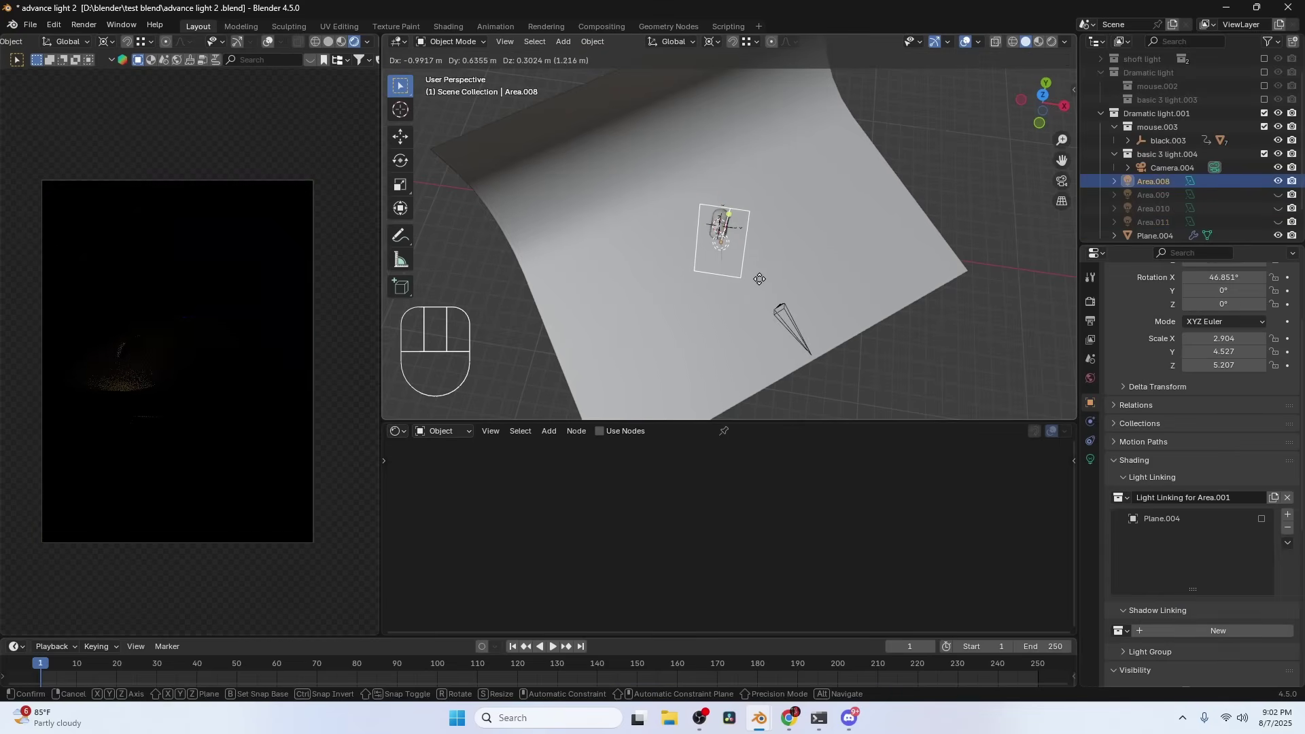
Step: Create a new light-linking collection for Area.008 and drag Plane.004 into it
right_click(759, 249)
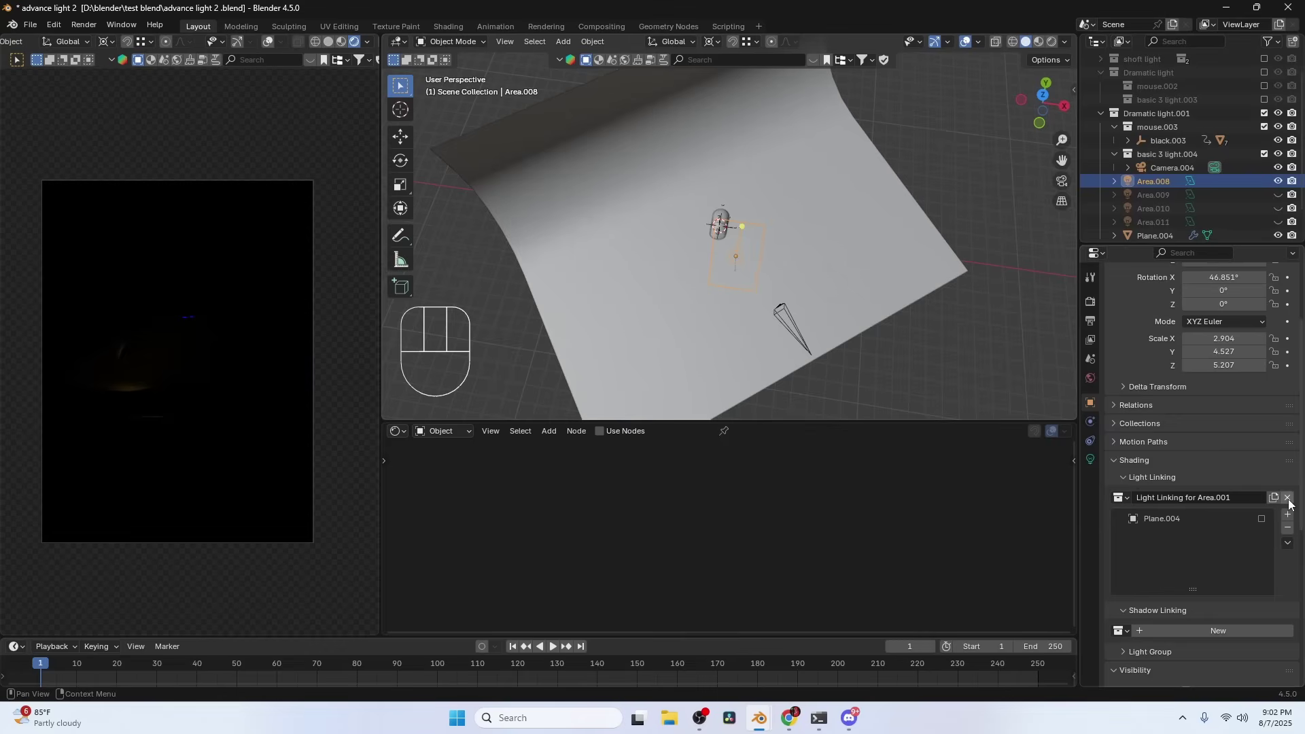
middle_click(824, 282)
key("g")
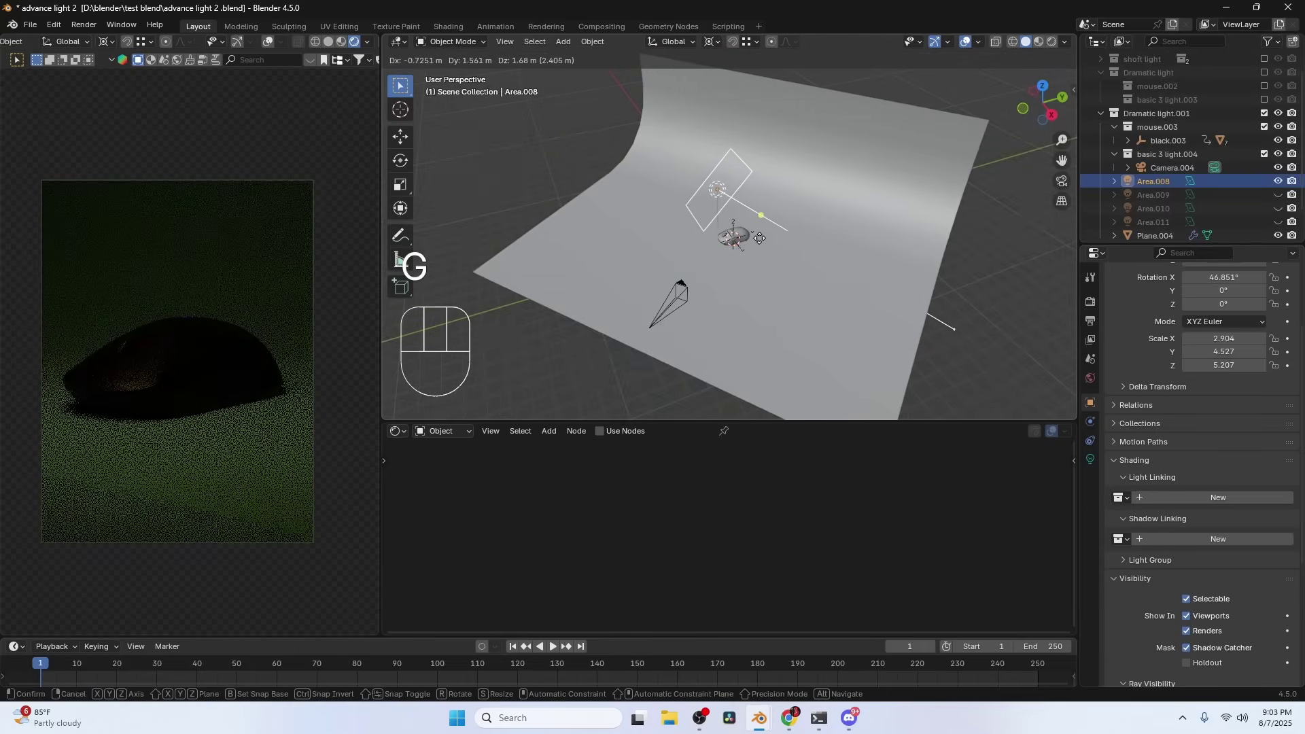
left_click(1177, 498)
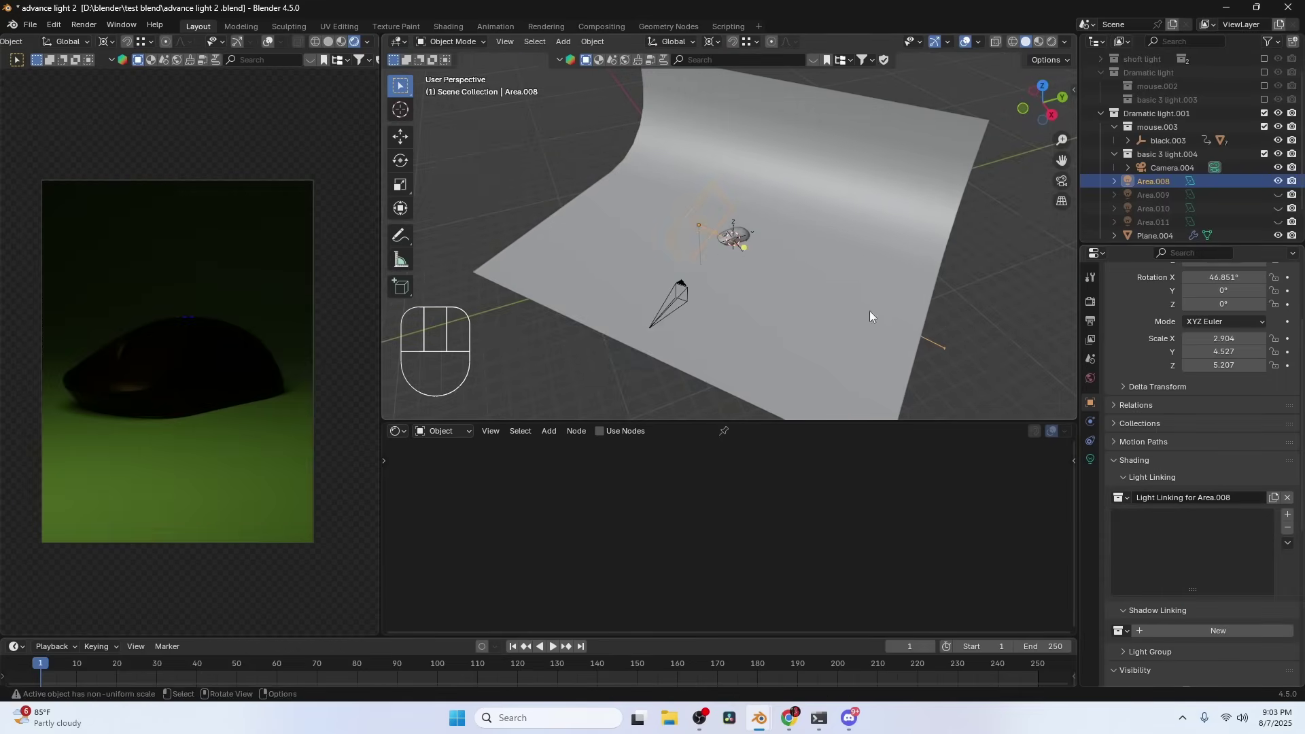
left_click(1167, 203)
left_click_drag(1180, 201, 1147, 534)
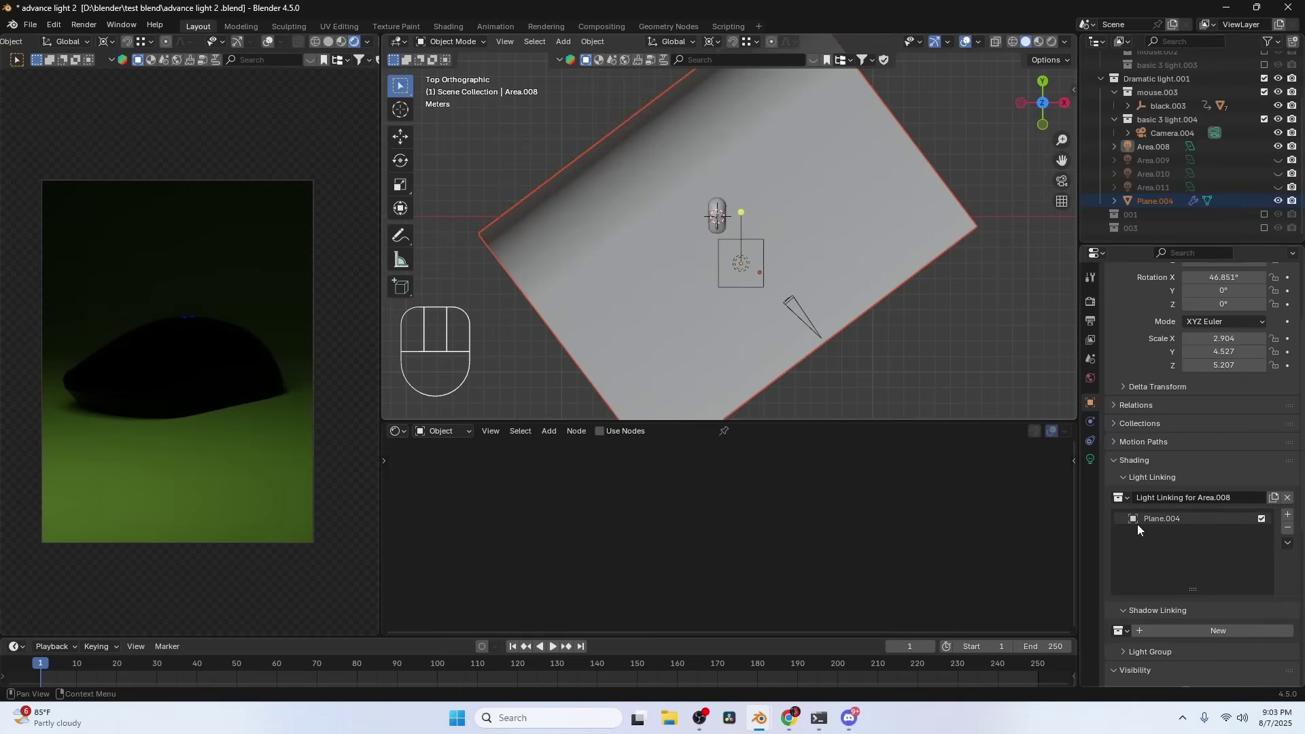
Step: Toggle the Plane.004 link checkbox so the light only affects that plane
left_click(745, 269)
key("g")
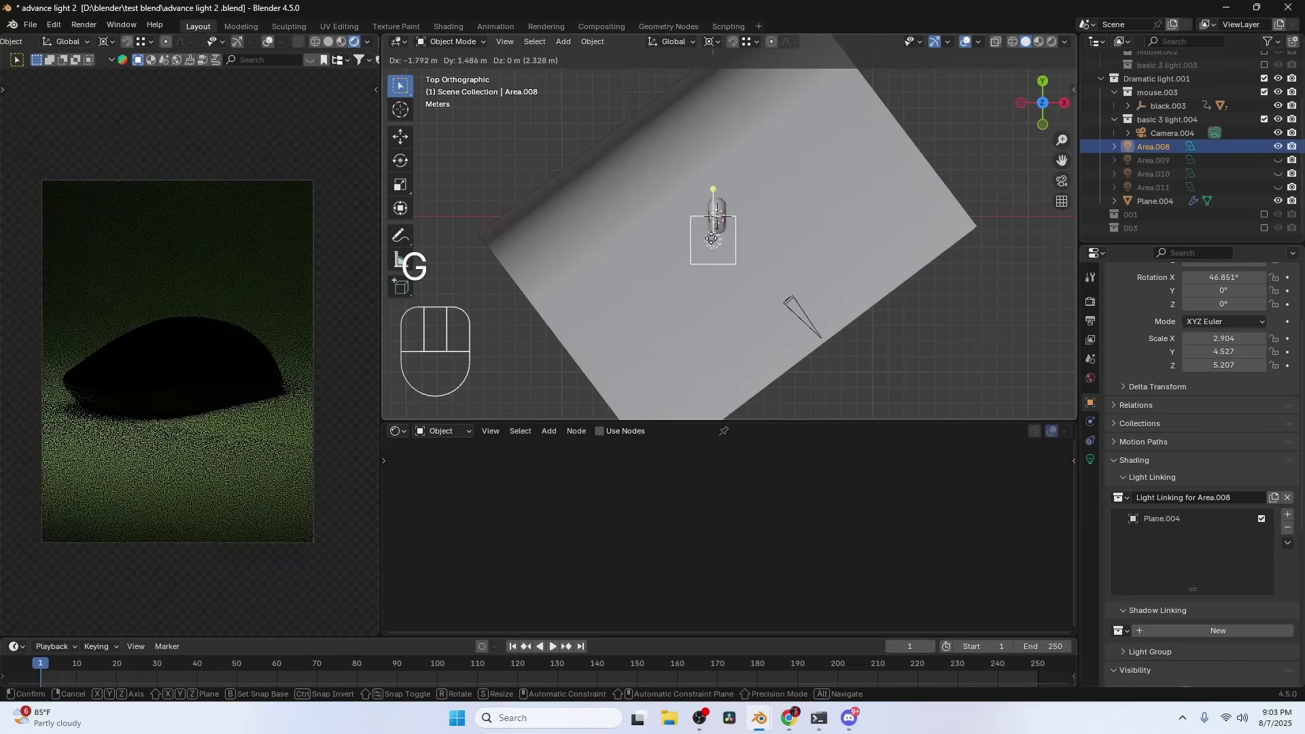
right_click(719, 231)
left_click(1264, 522)
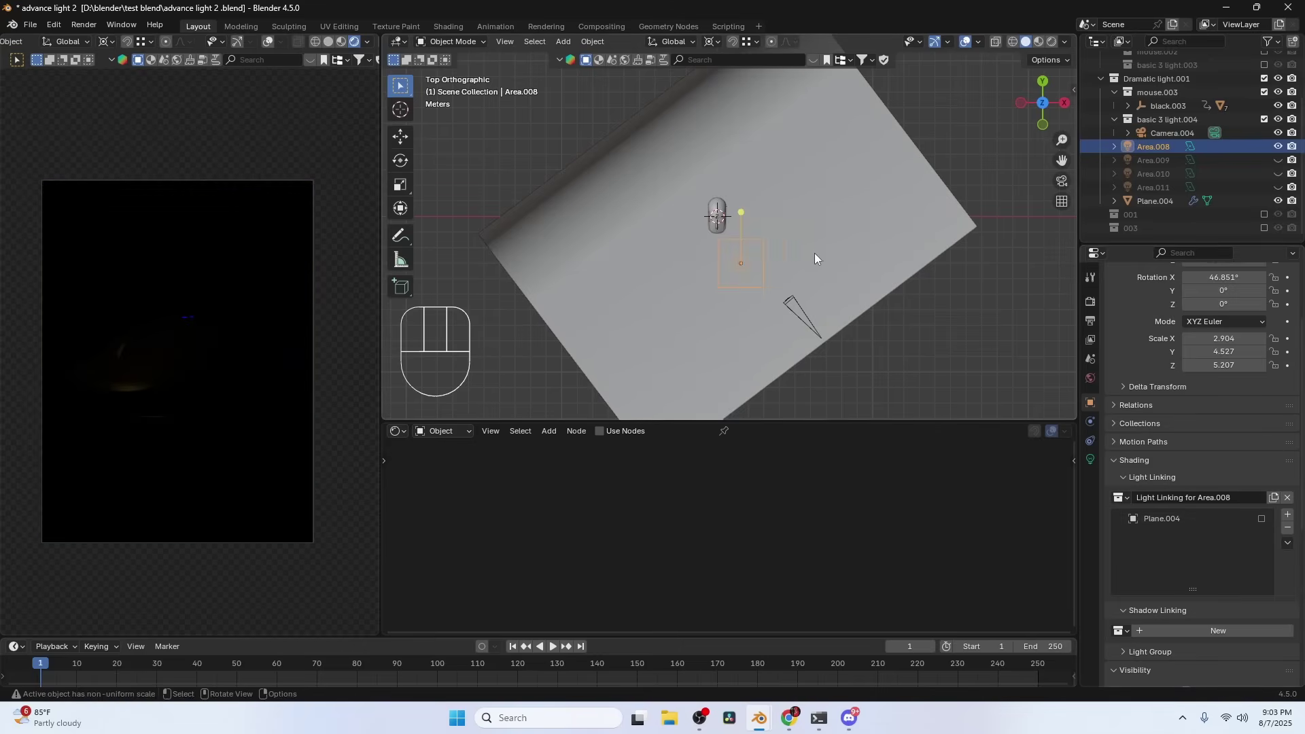
key("g")
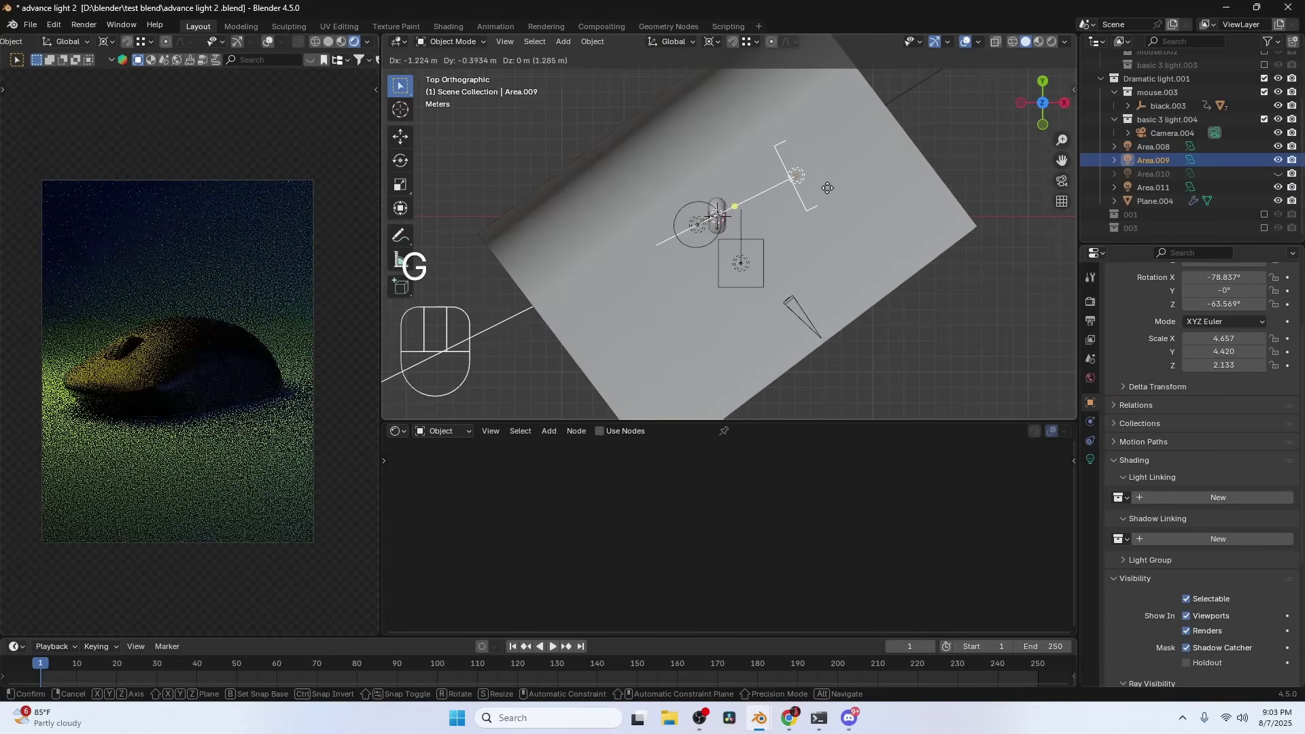
key("g")
Step: Hide two area lights, then undo so all lights show for the blue and yellow-green render
right_click(756, 180)
left_click(691, 229)
left_click(739, 267)
key("h")
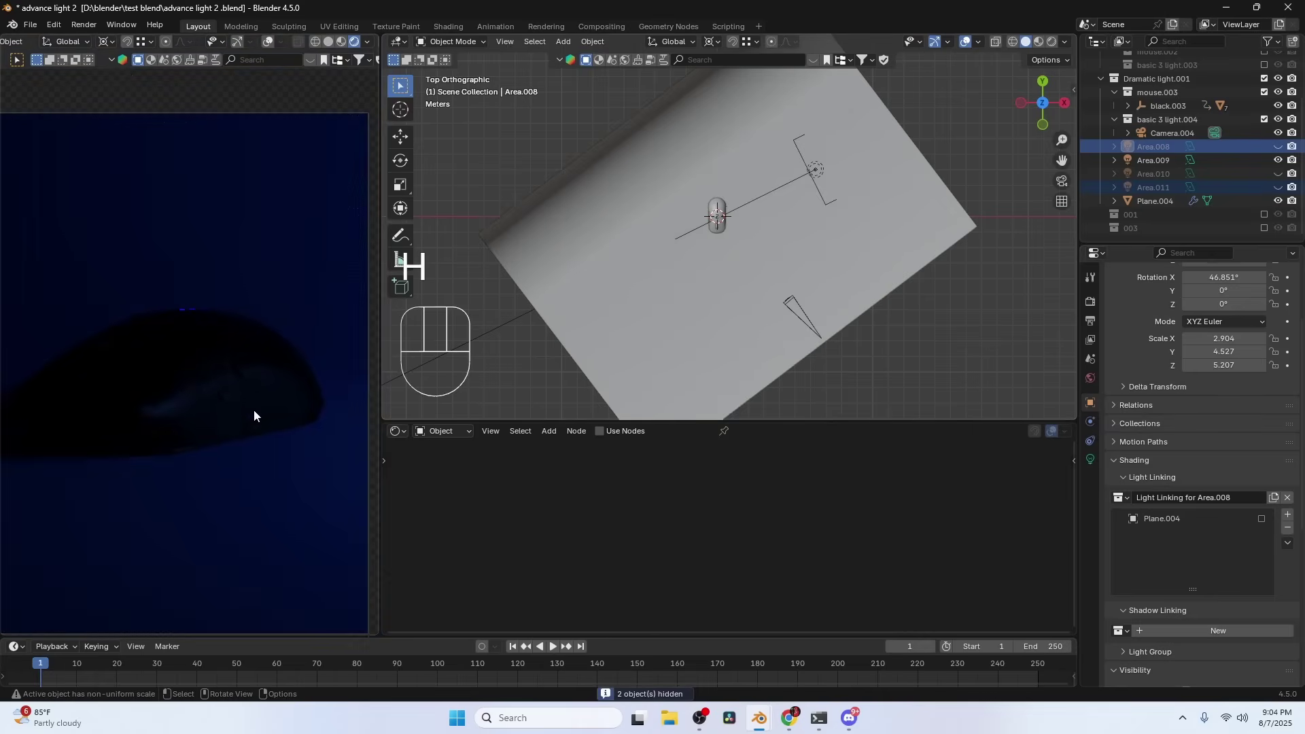
key("ctrl+z")
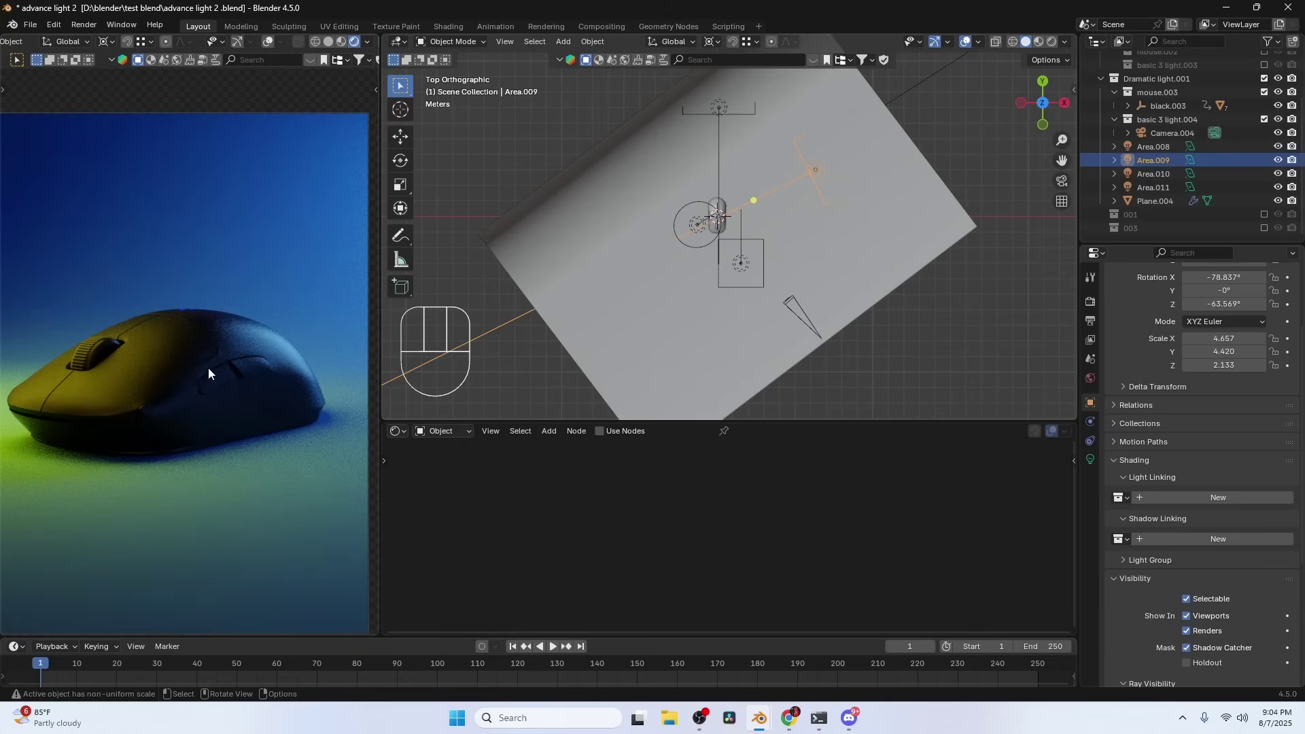
key("h")
key("ctrl+z")
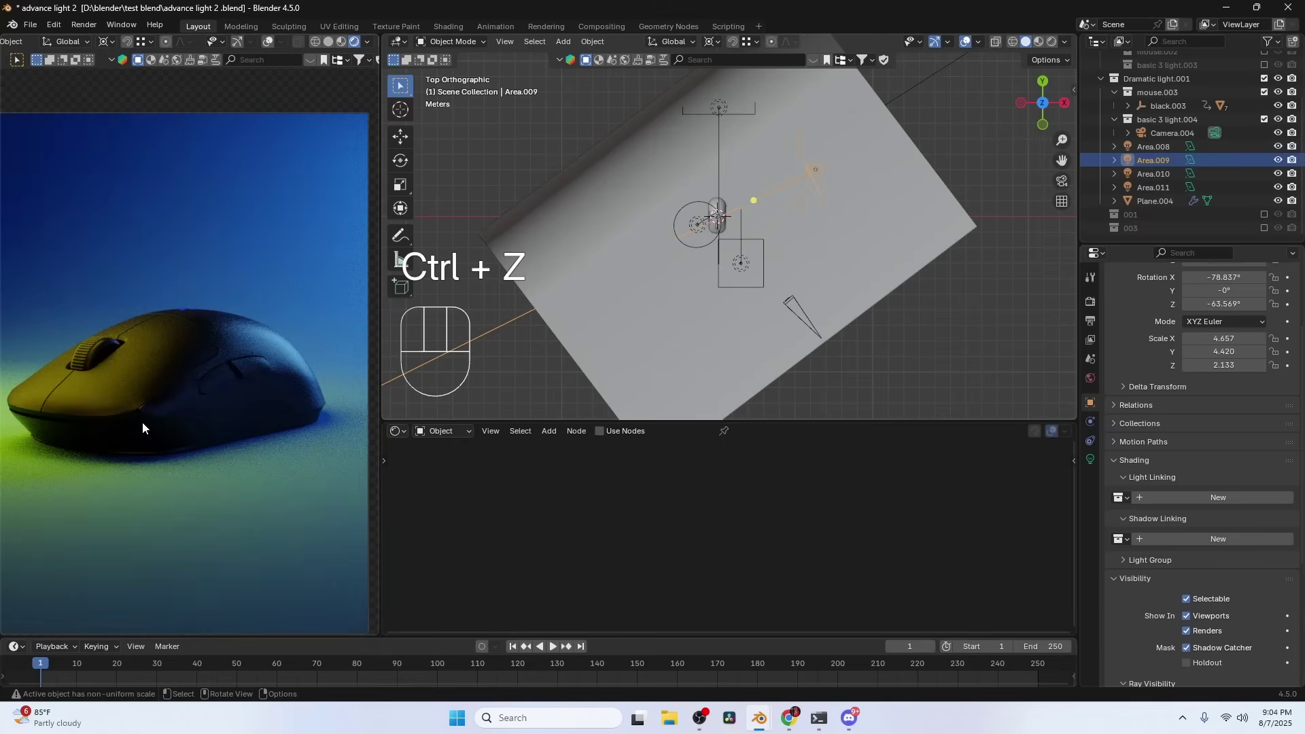